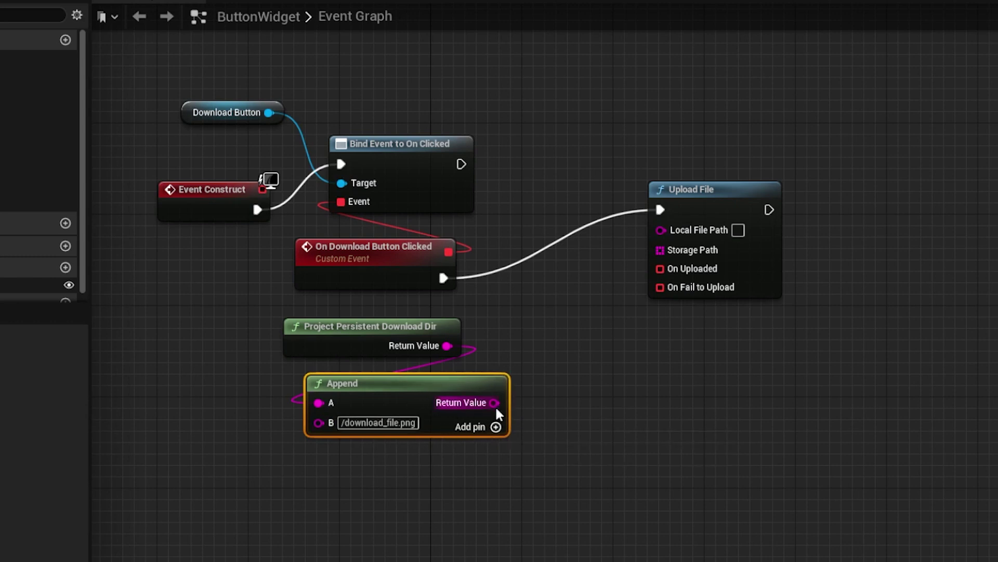
- Wire the appended "/download_file.png" path into Upload File's Local File Path, then start a node for Storage Path
left_click(701, 236)
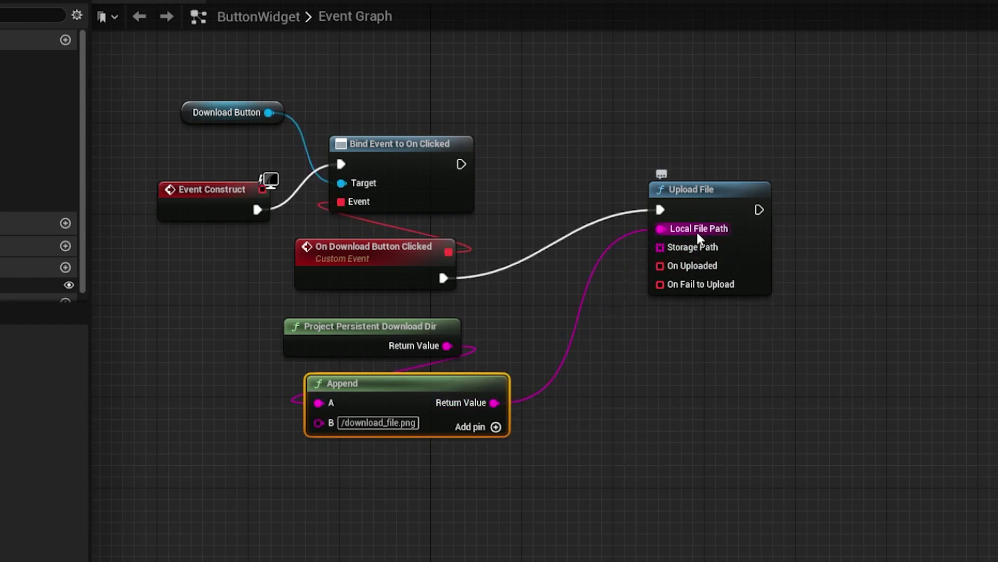
left_click(699, 247)
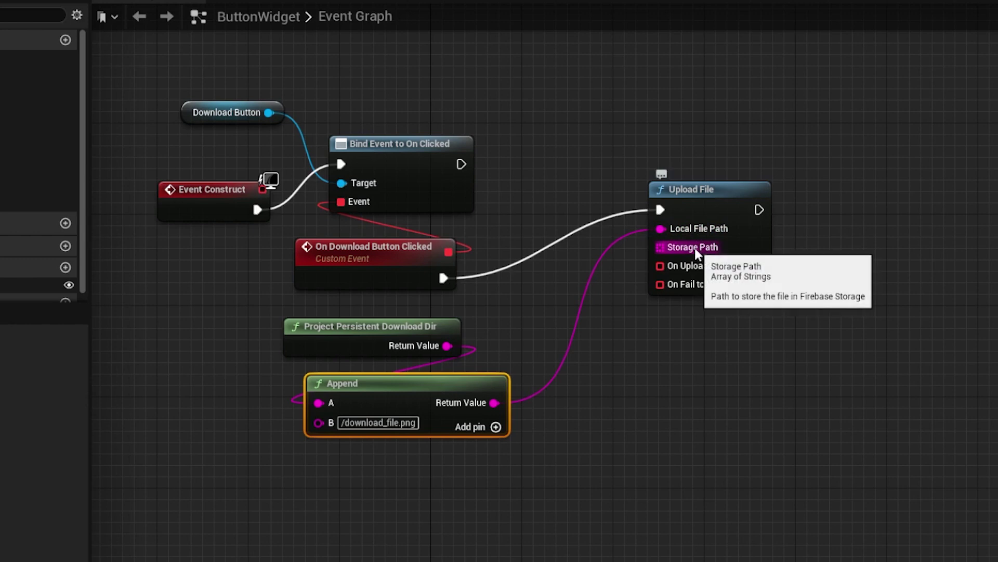